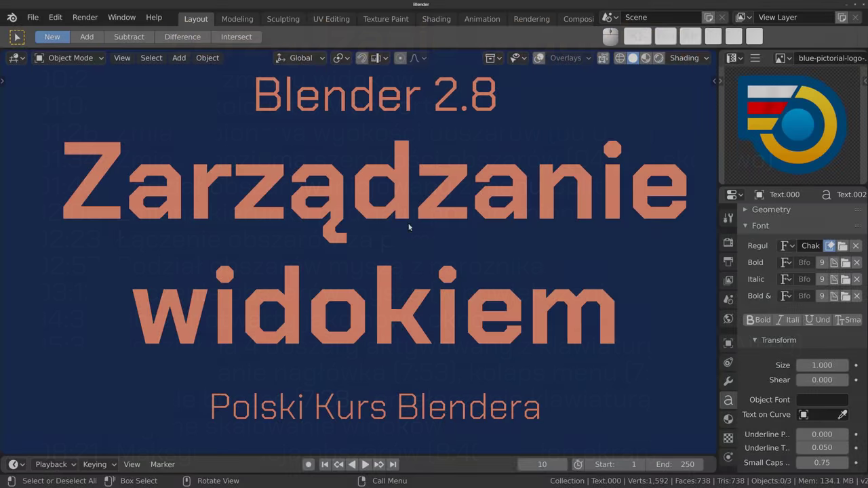
Delete the title text object, leaving an empty scene with only grid and axes.
scroll(down, 3)
drag(369, 269, 427, 132)
click(425, 126)
drag(421, 119, 405, 254)
middle_click(399, 255)
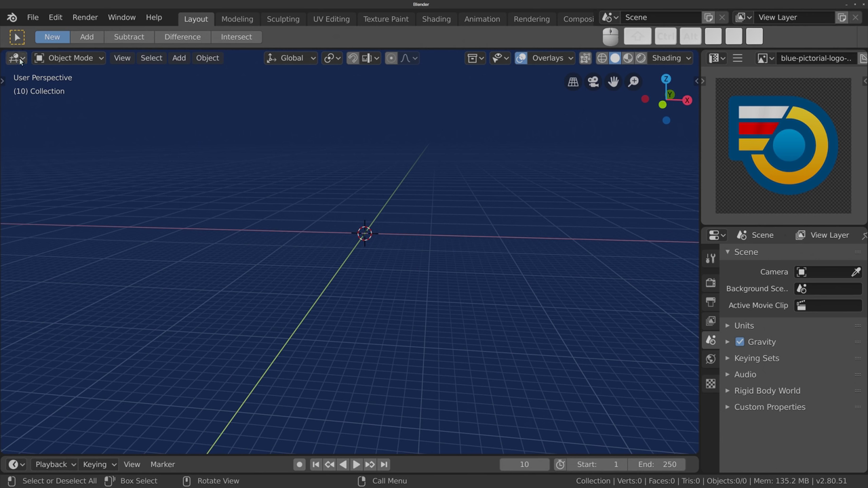
click(22, 61)
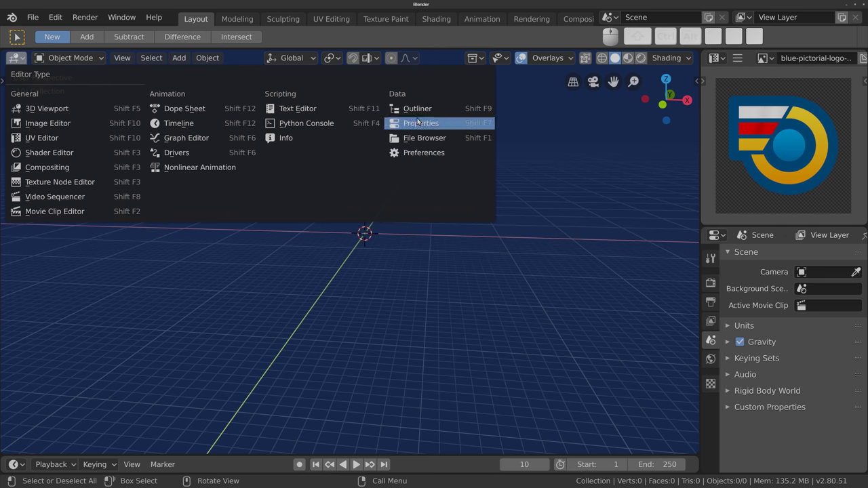
click(721, 61)
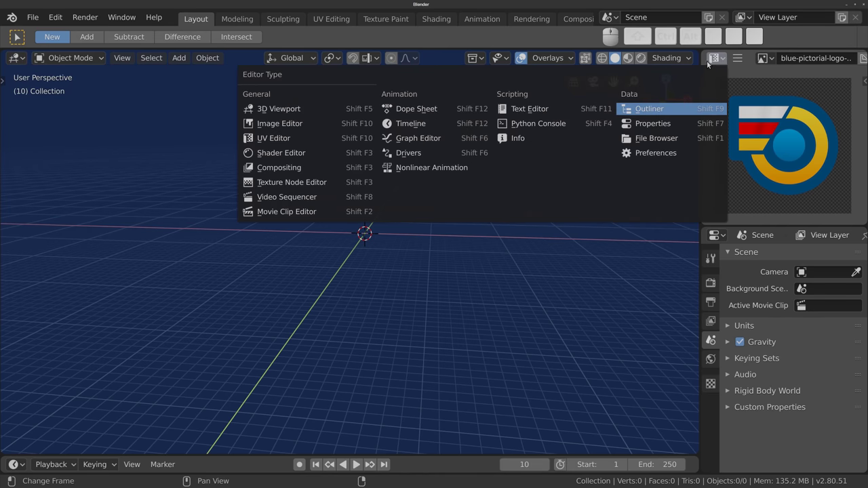
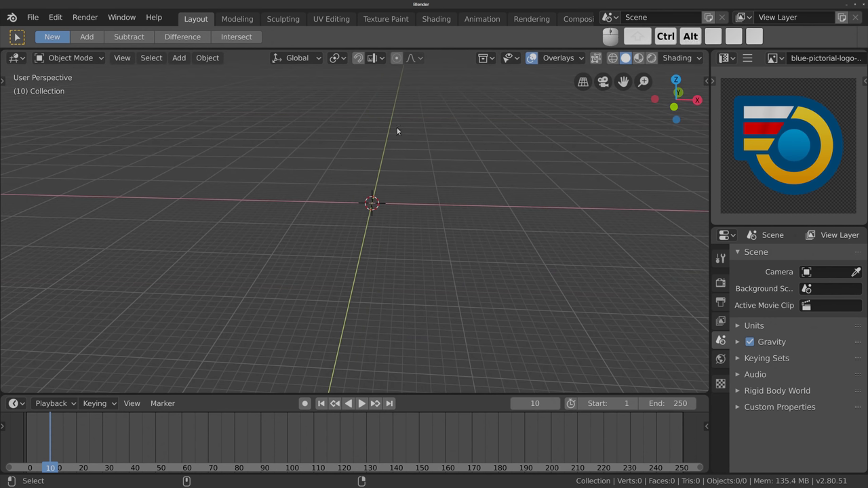
Toggle quad view (Ctrl+Alt+Q) for top, front, right and perspective viewports.
key(ctrl+alt+q)
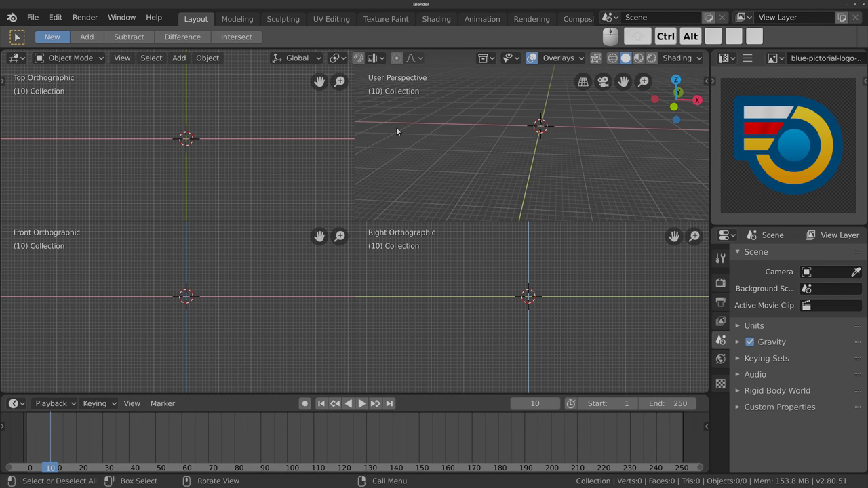
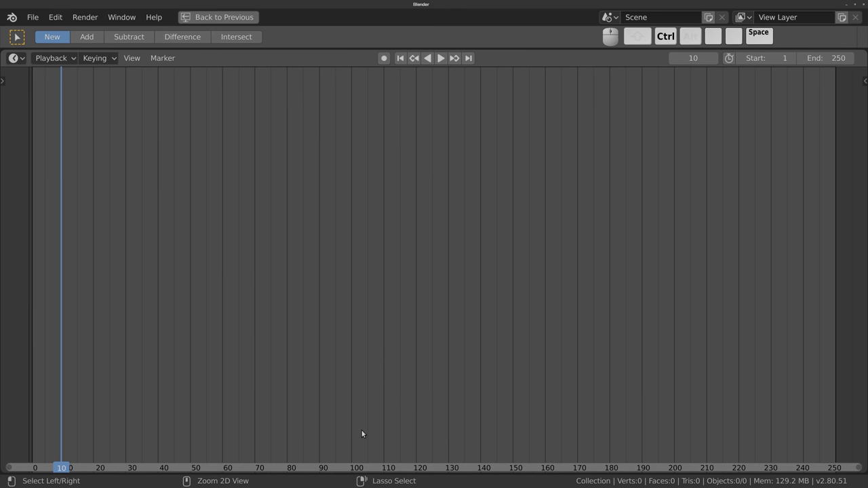
drag(143, 226, 397, 222)
drag(49, 231, 396, 222)
Toggle area maximise with Ctrl+Space until the normal Layout screen is back.
key(ctrl+space)
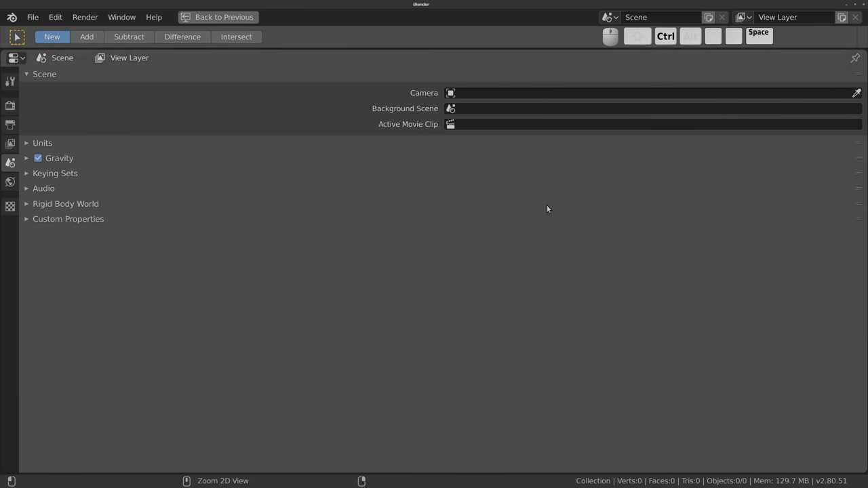
key(ctrl+space)
key(ctrl+space)
Show the 3D viewport full-screen without interface, then return to the Layout screen.
key(ctrl+space)
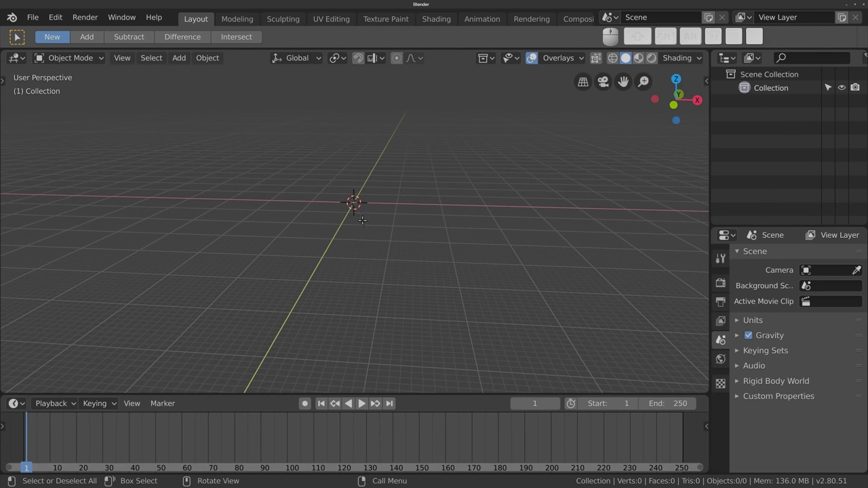
right_click(770, 59)
key(ctrl+alt+space)
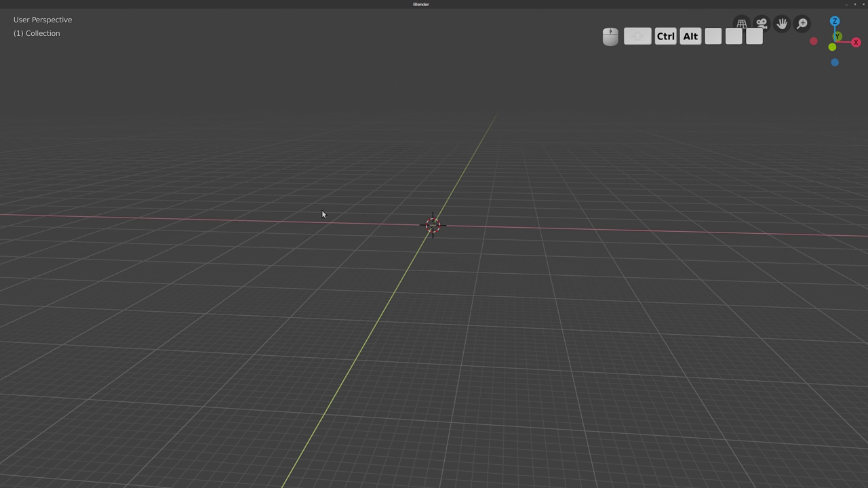
key(ctrl+alt+space)
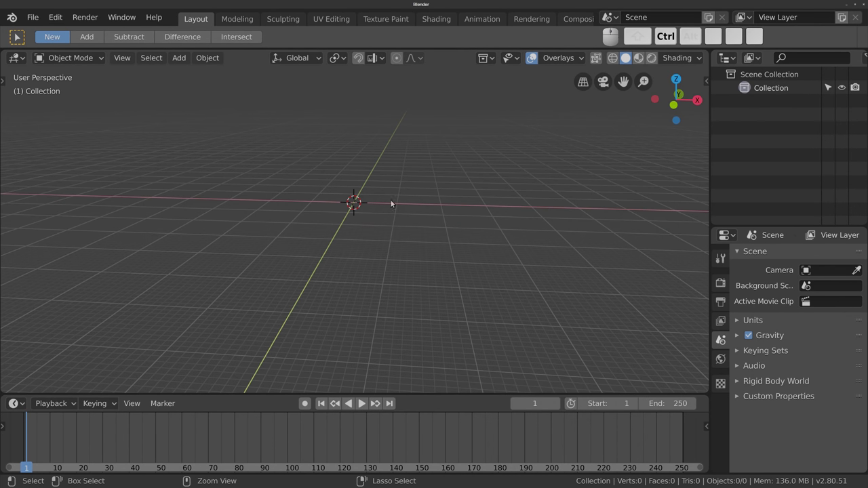
Maximise the viewport and toggle Ctrl+Alt+Space full-screen until all headers are hidden.
key(ctrl+space)
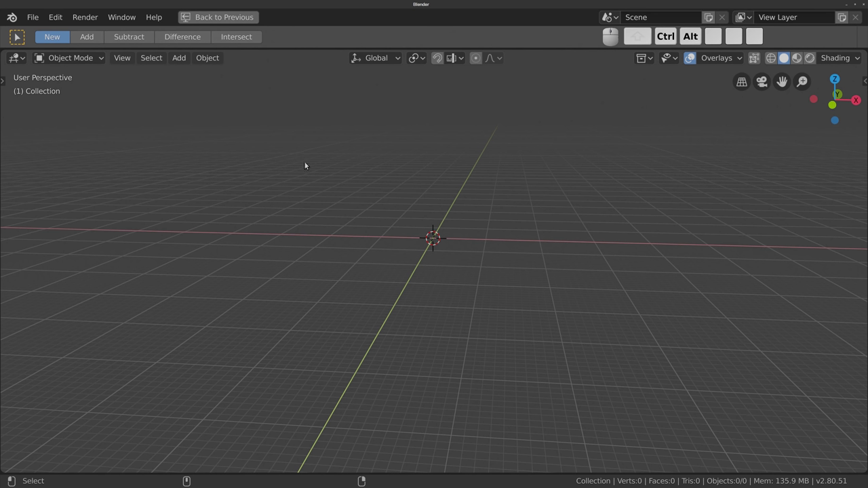
key(ctrl+alt+space)
key(ctrl+alt+space)
key(ctrl+alt+space)
key(ctrl+alt+space)
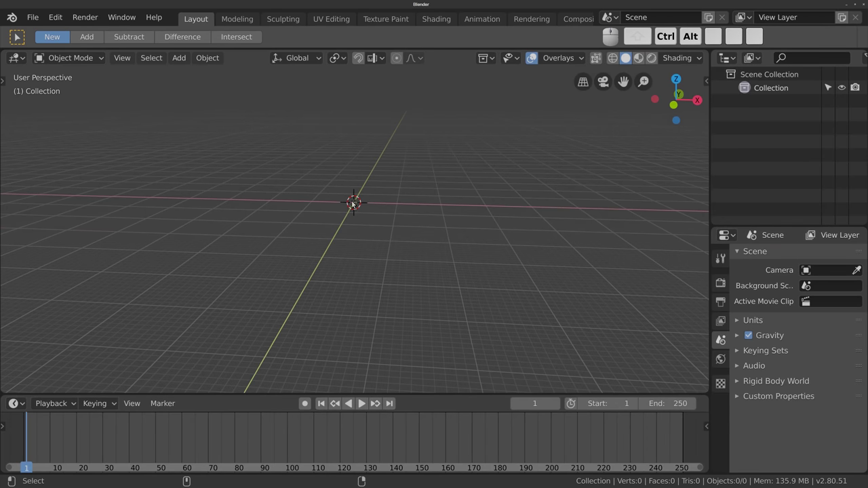
key(ctrl+alt+space)
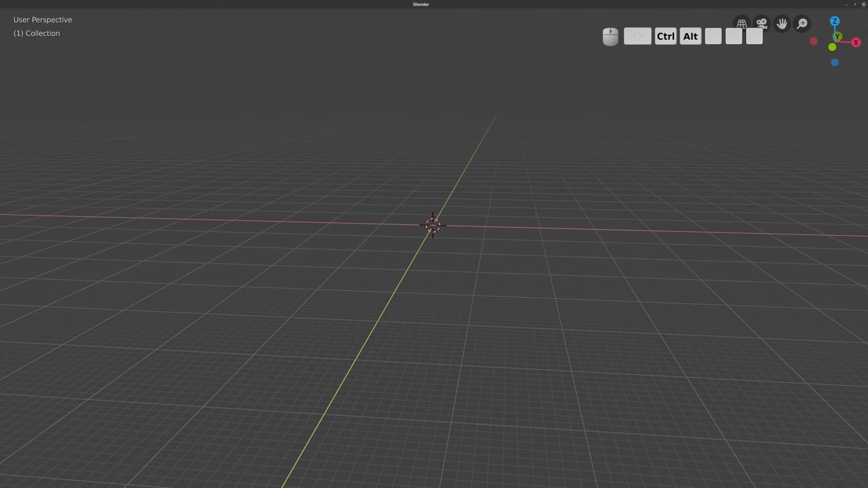